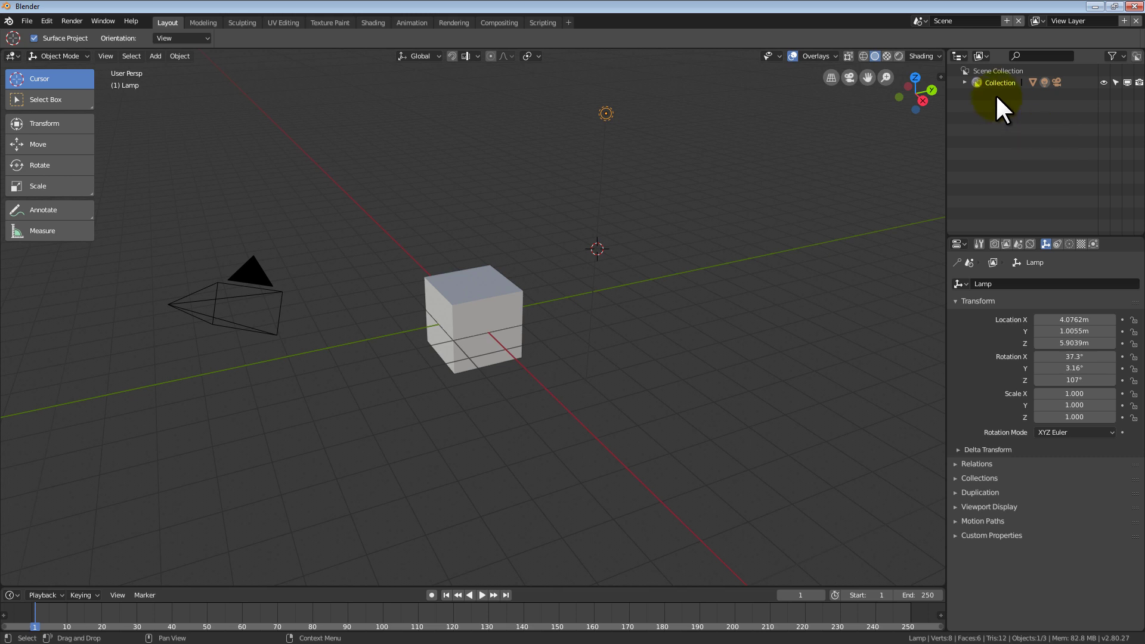
# Expand the default Collection in the Outliner and select its Camera and Lamp objects.
pyautogui.click(994, 79)
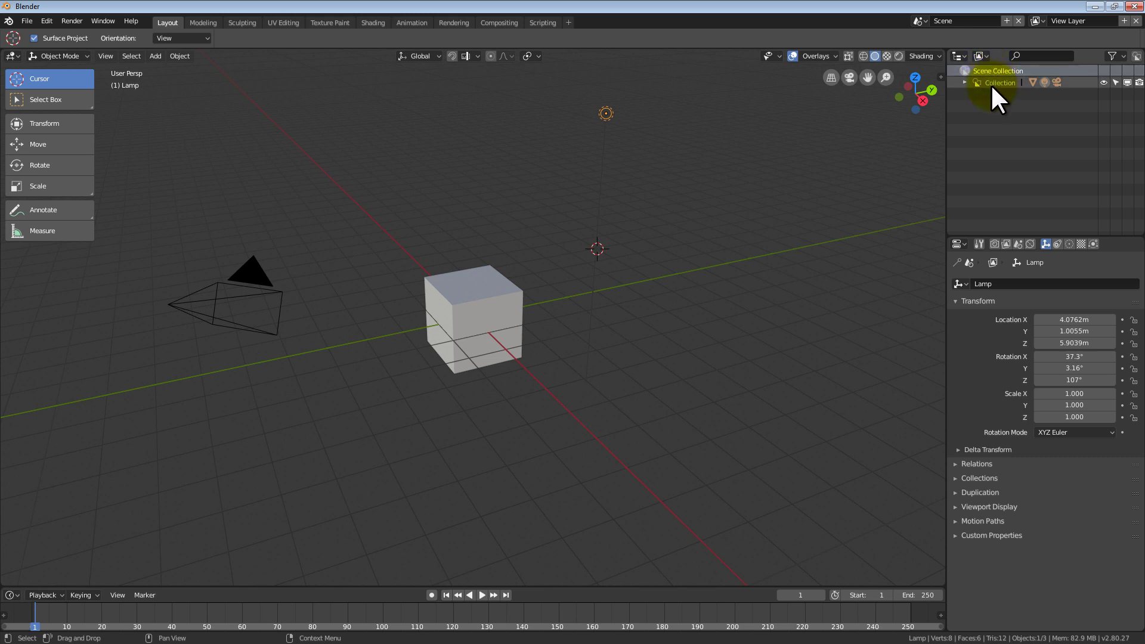
pyautogui.click(999, 97)
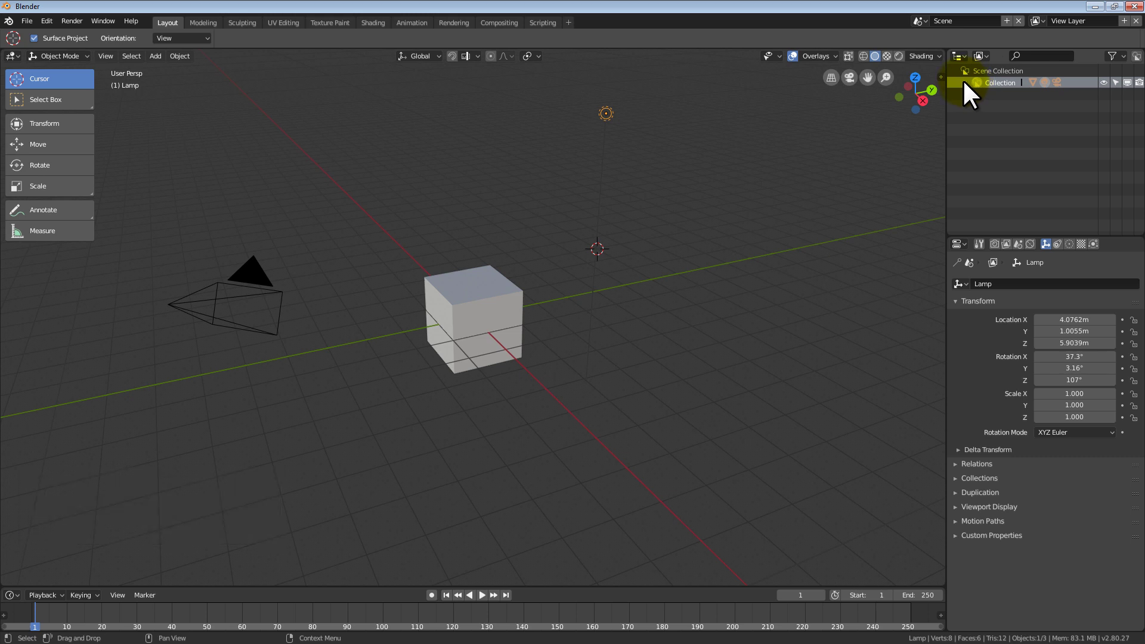
pyautogui.click(970, 91)
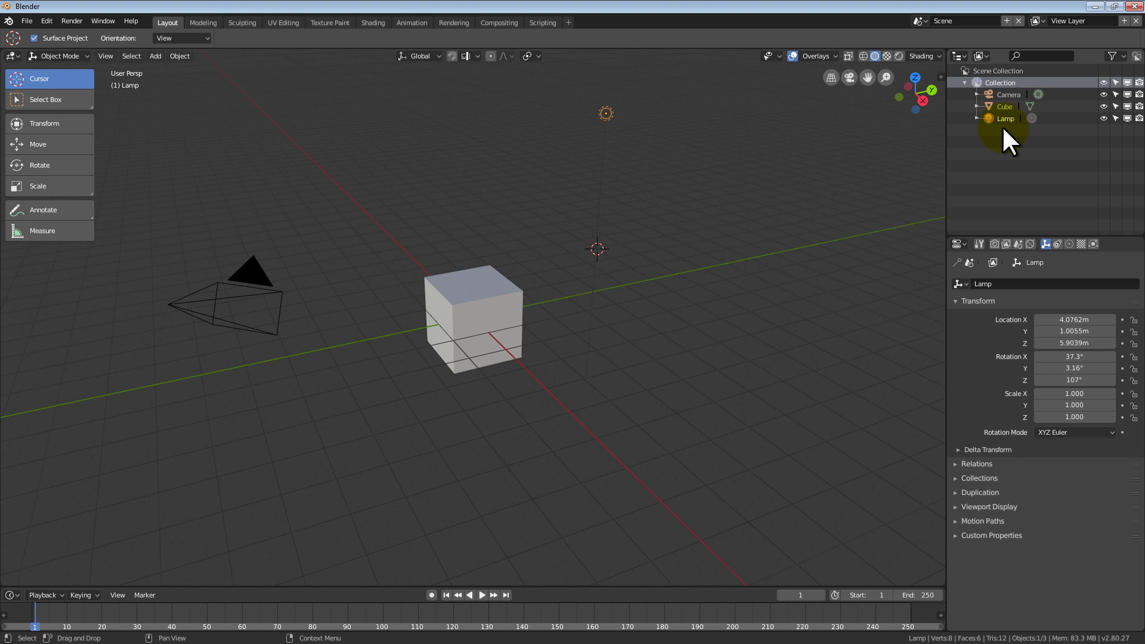
pyautogui.click(1019, 103)
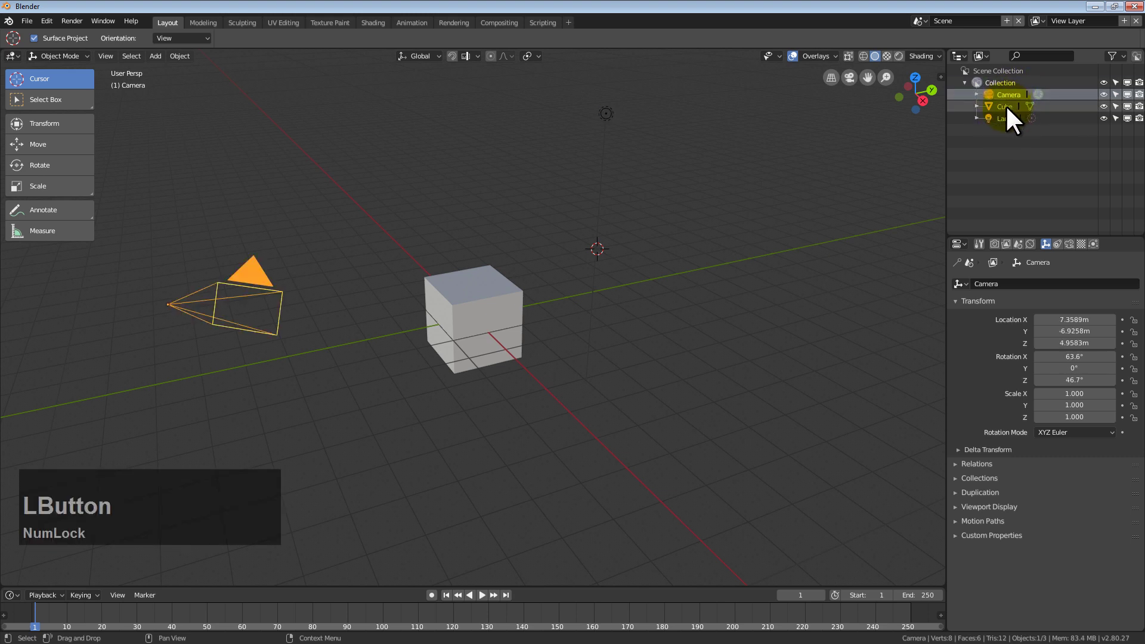
pyautogui.click(1014, 118)
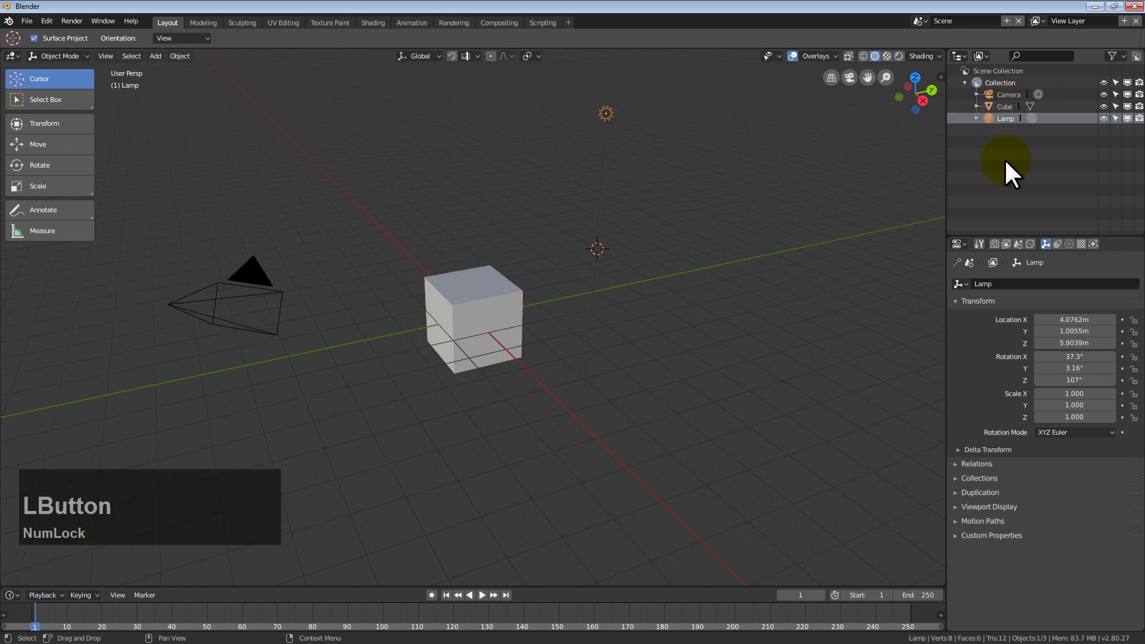
# Create a new collection from the Outliner context menu and name it 'folder'.
pyautogui.rightClick(1009, 166)
pyautogui.click(1010, 166)
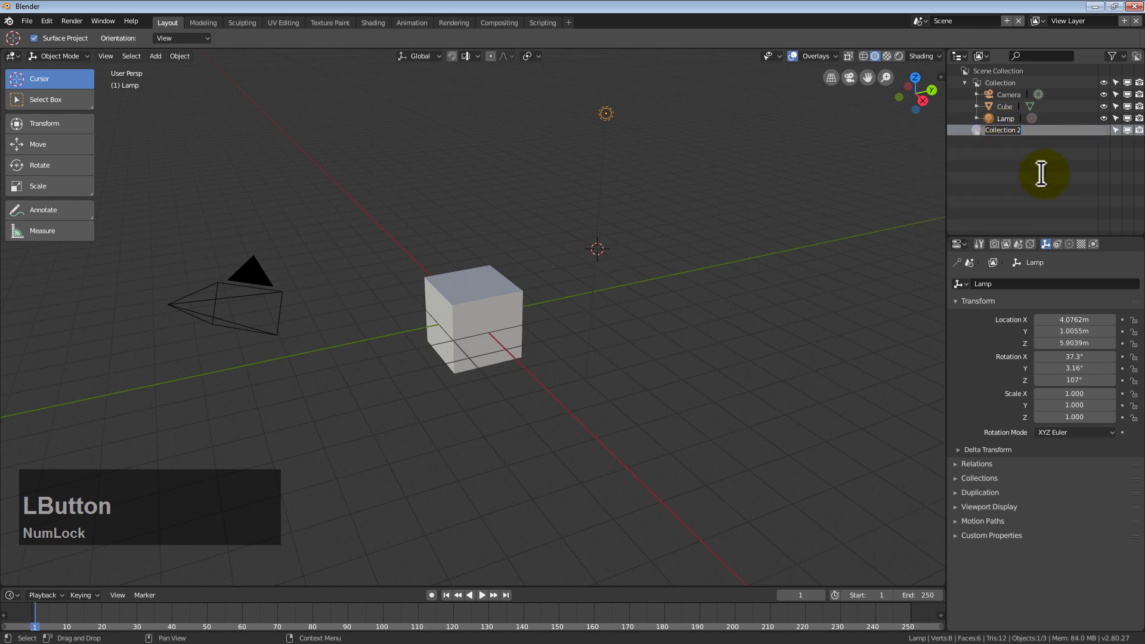
pyautogui.write('folers')
pyautogui.press('BackSpace')
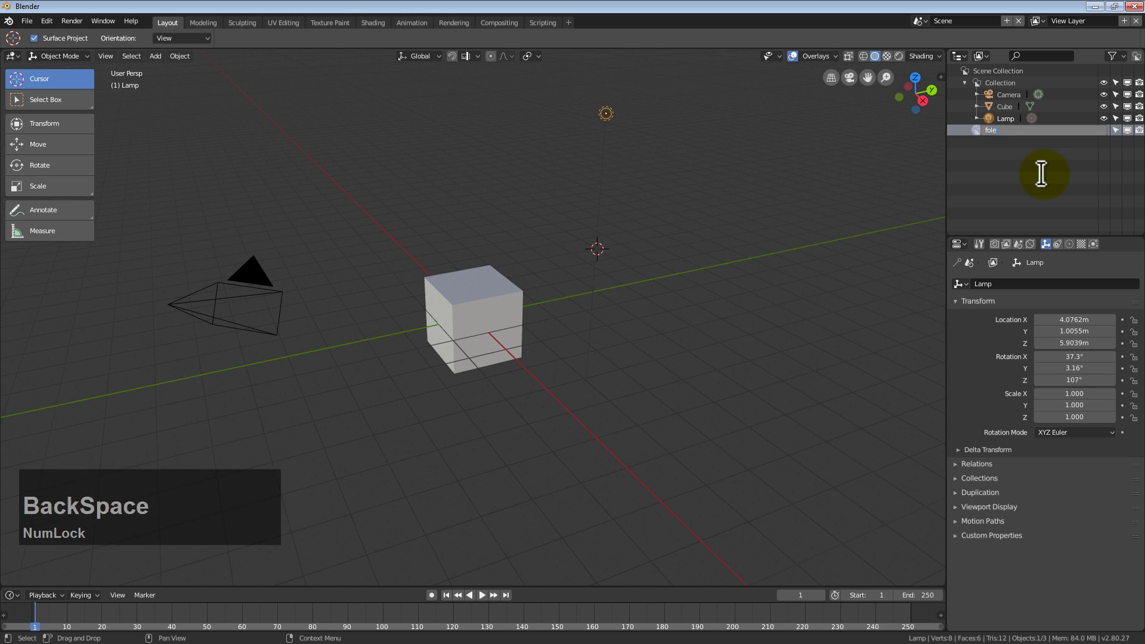
pyautogui.write('der')
pyautogui.press('Return')
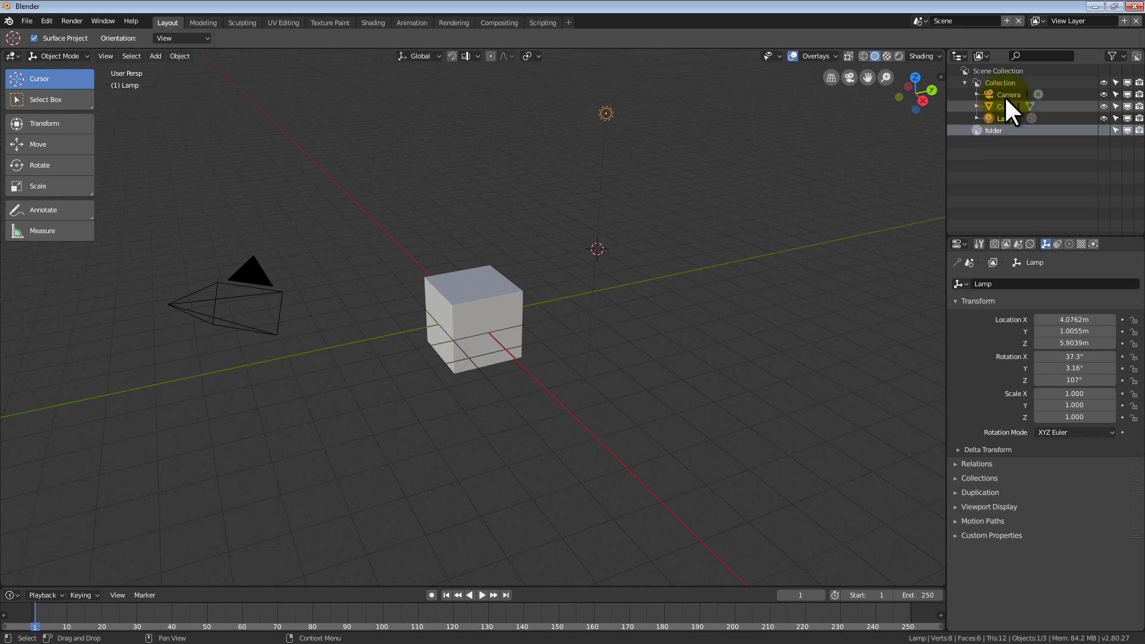
# Rename the Cube object to 'Bob the box' and select it.
pyautogui.click(1013, 120)
pyautogui.write('bbob')
pyautogui.press('space')
pyautogui.write('the')
pyautogui.press('space')
pyautogui.press('b')
pyautogui.write('box')
pyautogui.press('Return')
pyautogui.click(1017, 106)
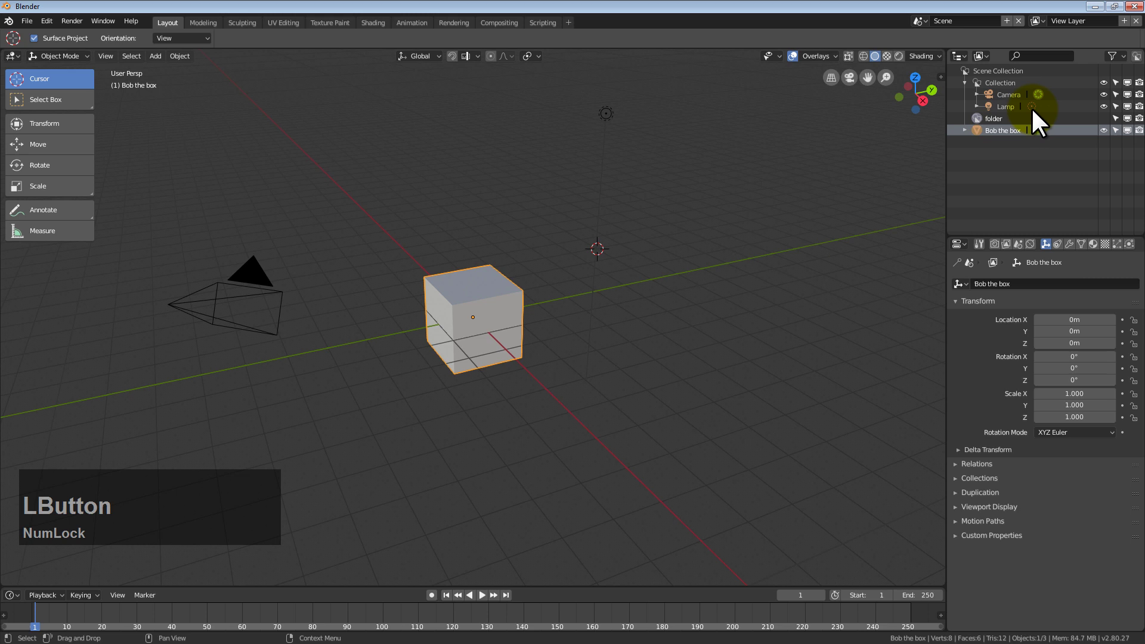
pyautogui.click(1015, 142)
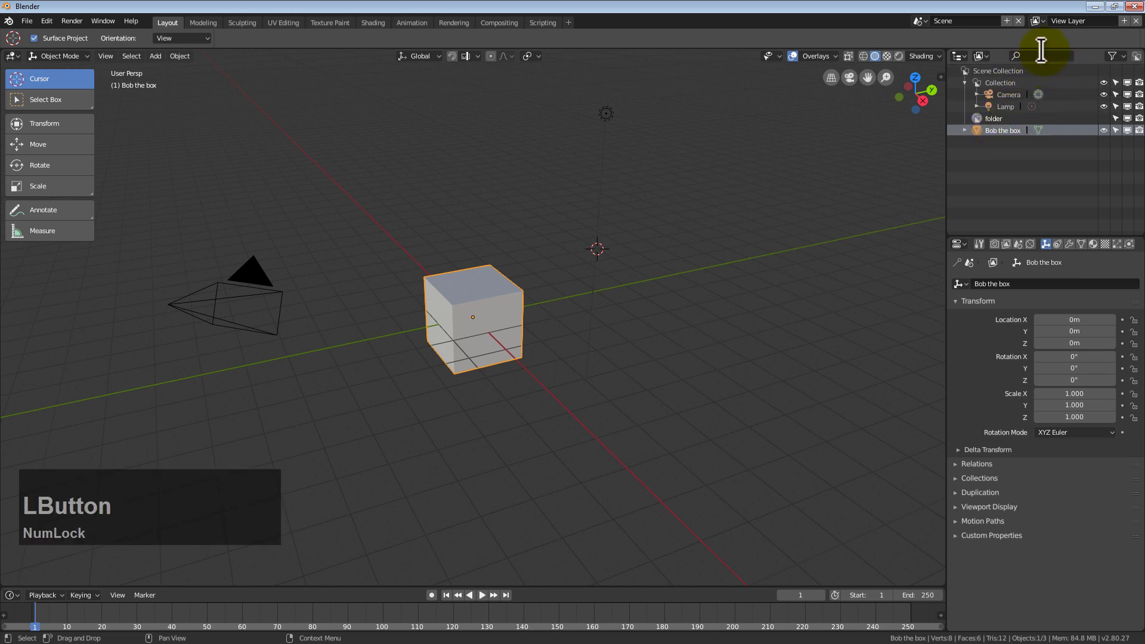
pyautogui.write('bob')
pyautogui.press('Return')
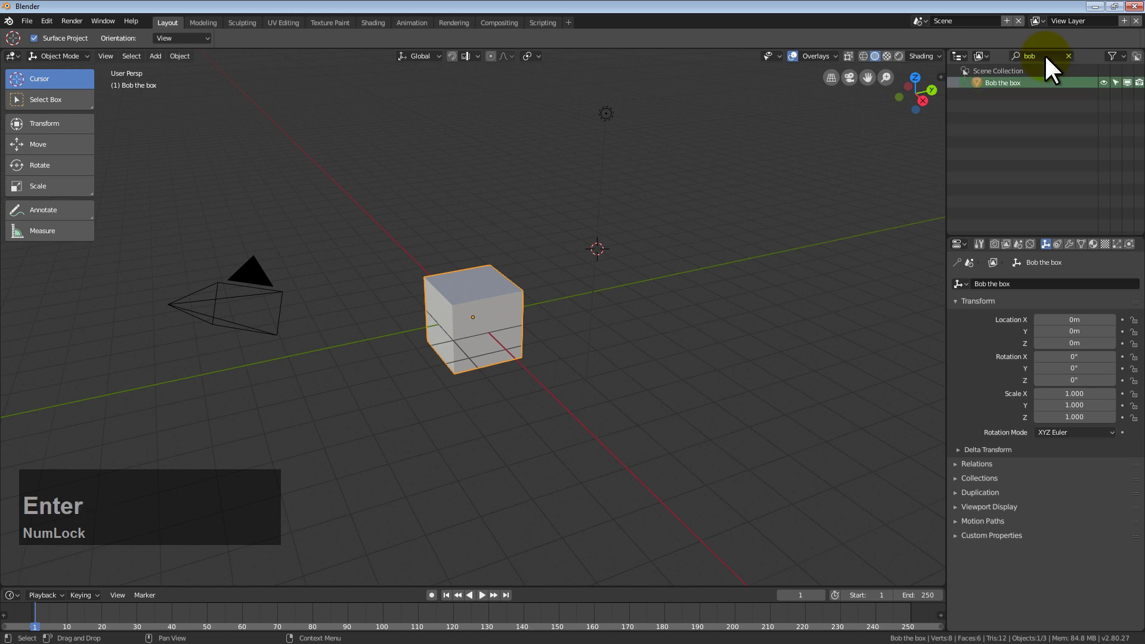
# Clear the Outliner name filter so Collection, folder and Bob the box are listed again.
pyautogui.click(1072, 66)
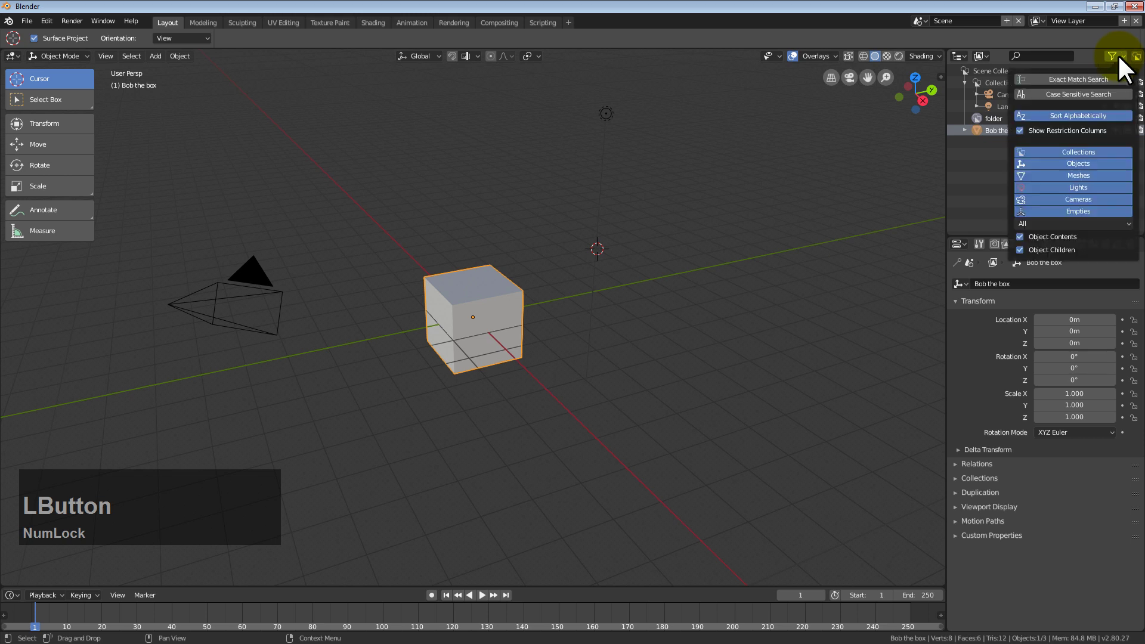
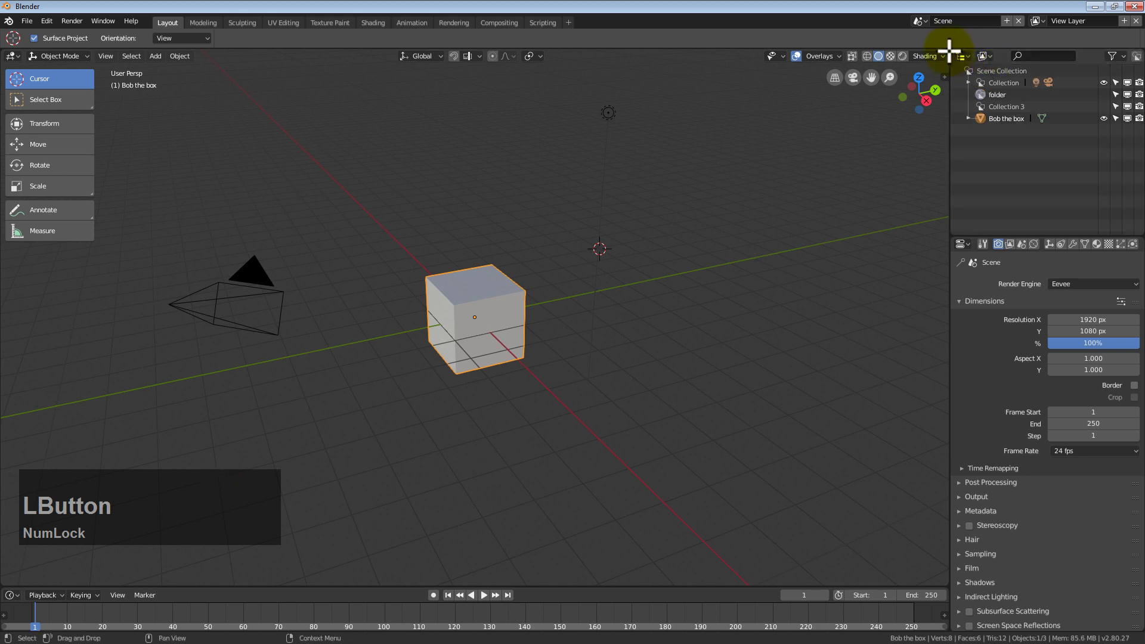
# Bring up the Save As dialog in the ProjectFiles folder and select the file name field.
pyautogui.press('F2')
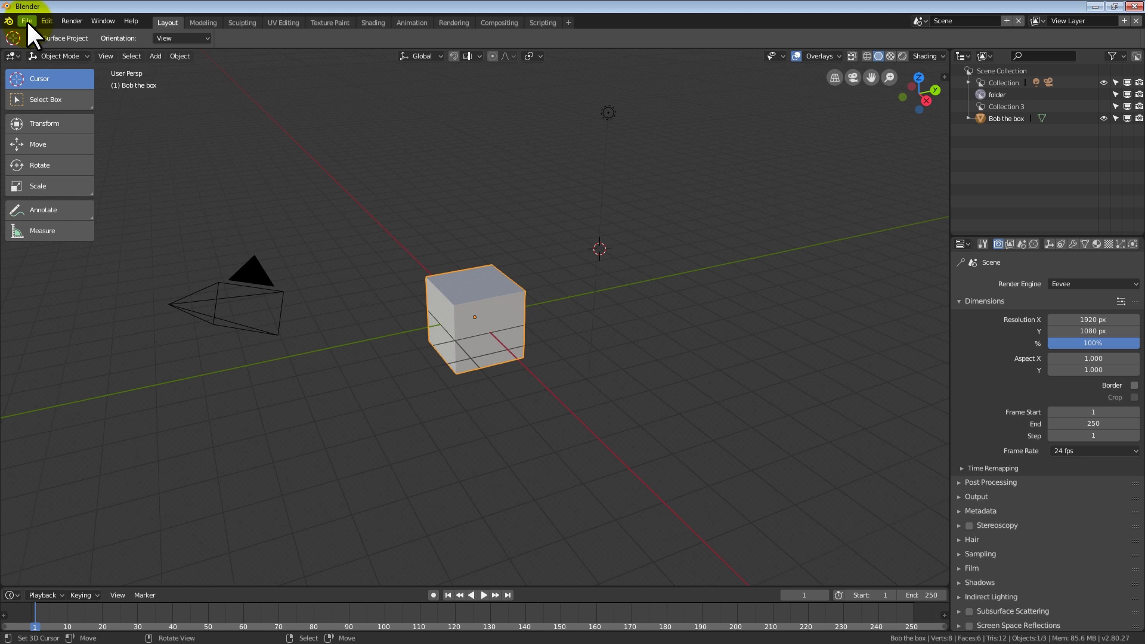
pyautogui.click(34, 33)
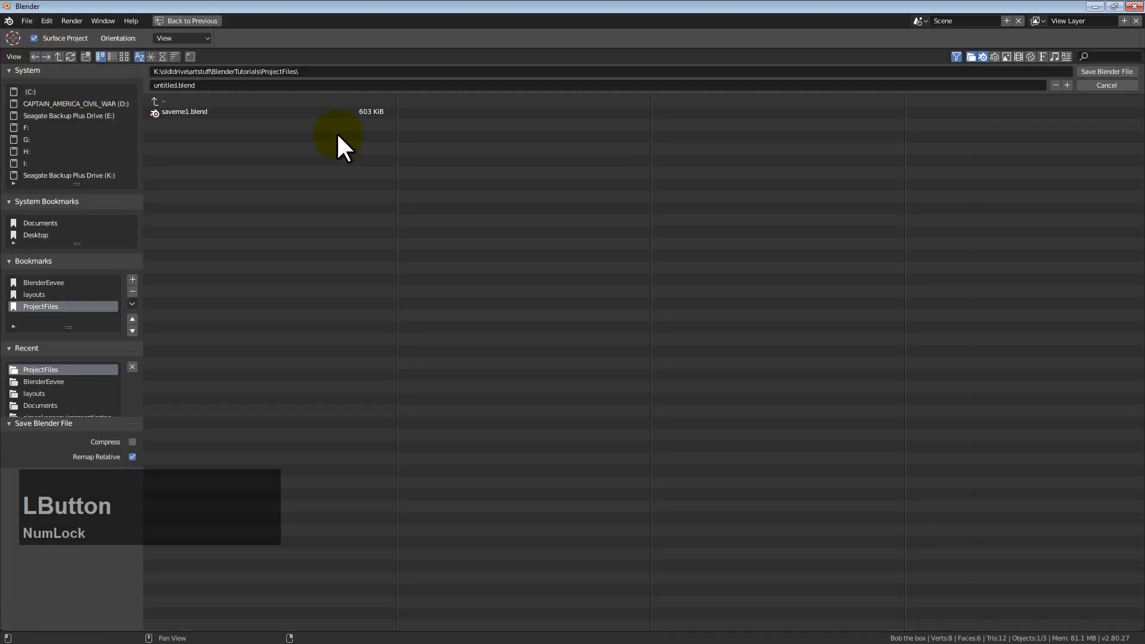
pyautogui.click(243, 79)
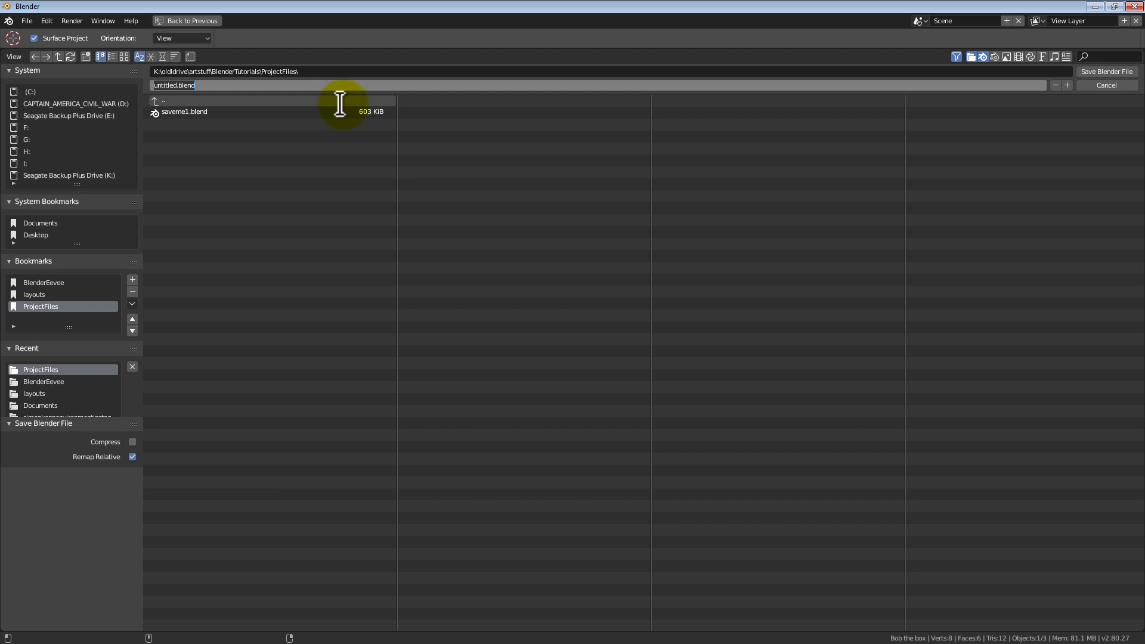
# Enter 'sasavefile' as the new file name, correcting mistyped letters.
pyautogui.write('sa')
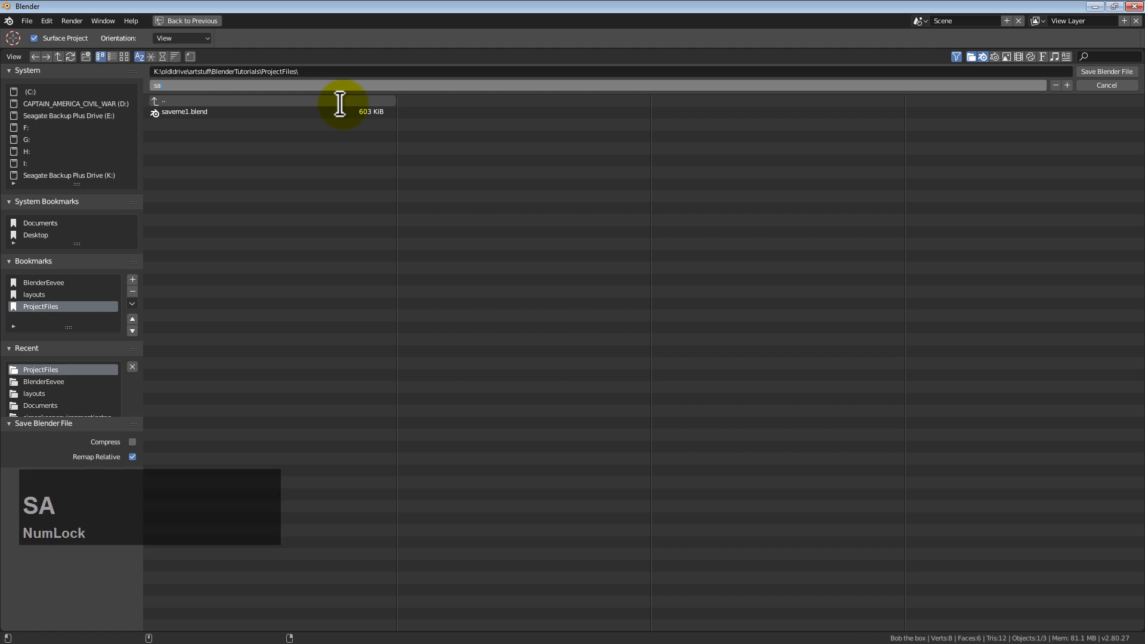
pyautogui.write('vb')
pyautogui.press('BackSpace')
pyautogui.write('e')
pyautogui.press('BackSpace')
pyautogui.write('savefile')
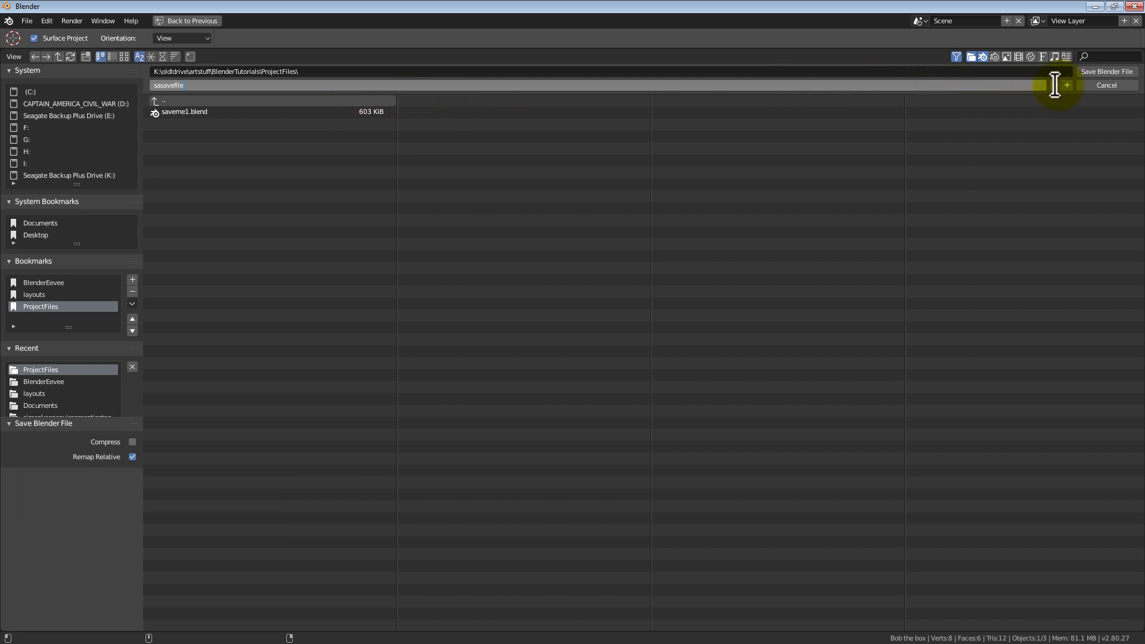
# Increment the file name's number until it reads sasavefile6.blend.
pyautogui.click(1075, 94)
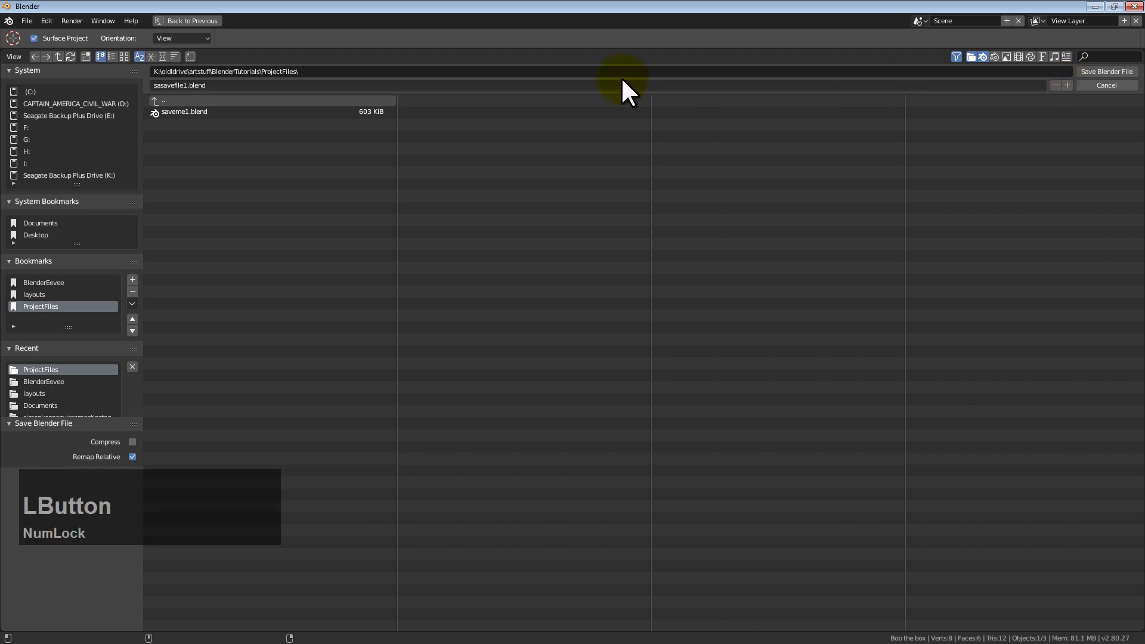
pyautogui.click(1059, 93)
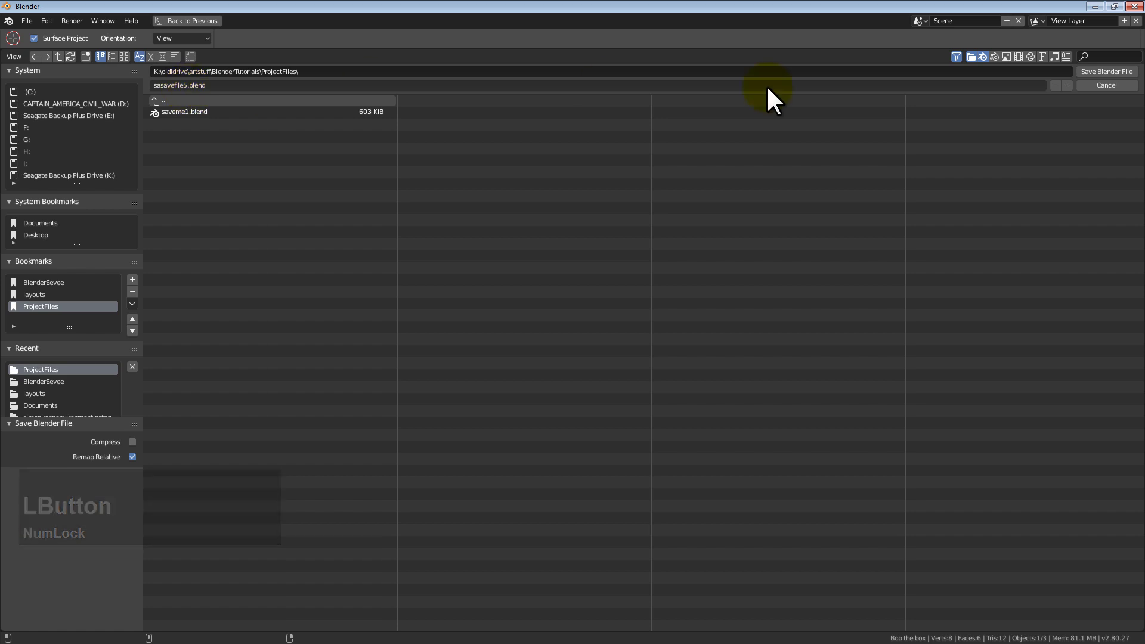
pyautogui.click(1076, 95)
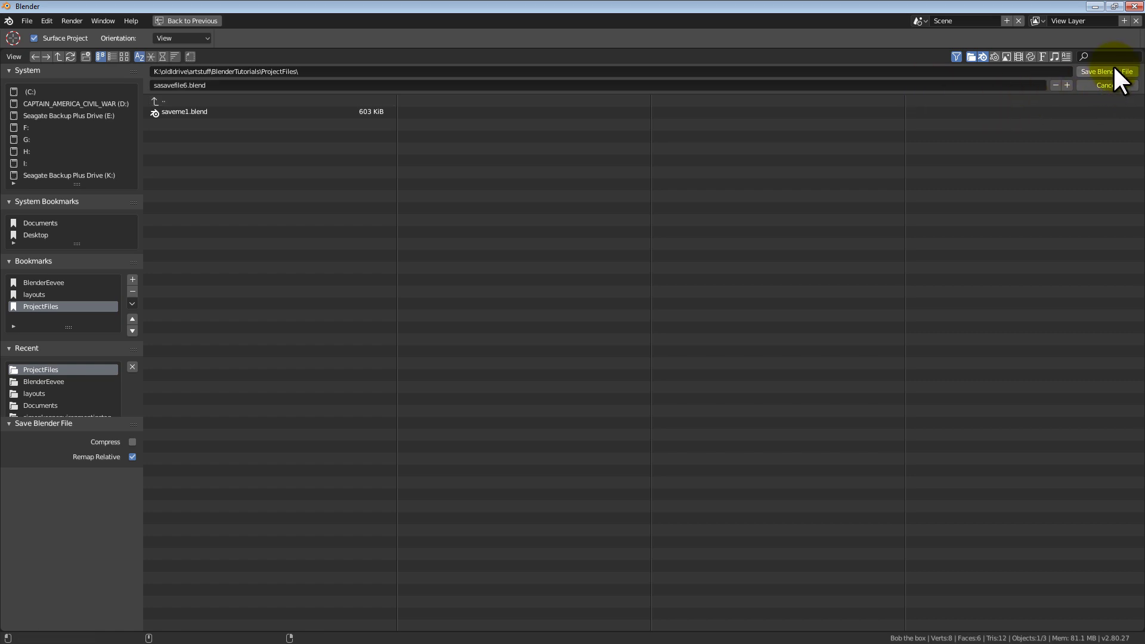
# Save the project as sasavefile6.blend and bring up the editor type list for the 3D area.
pyautogui.click(1117, 79)
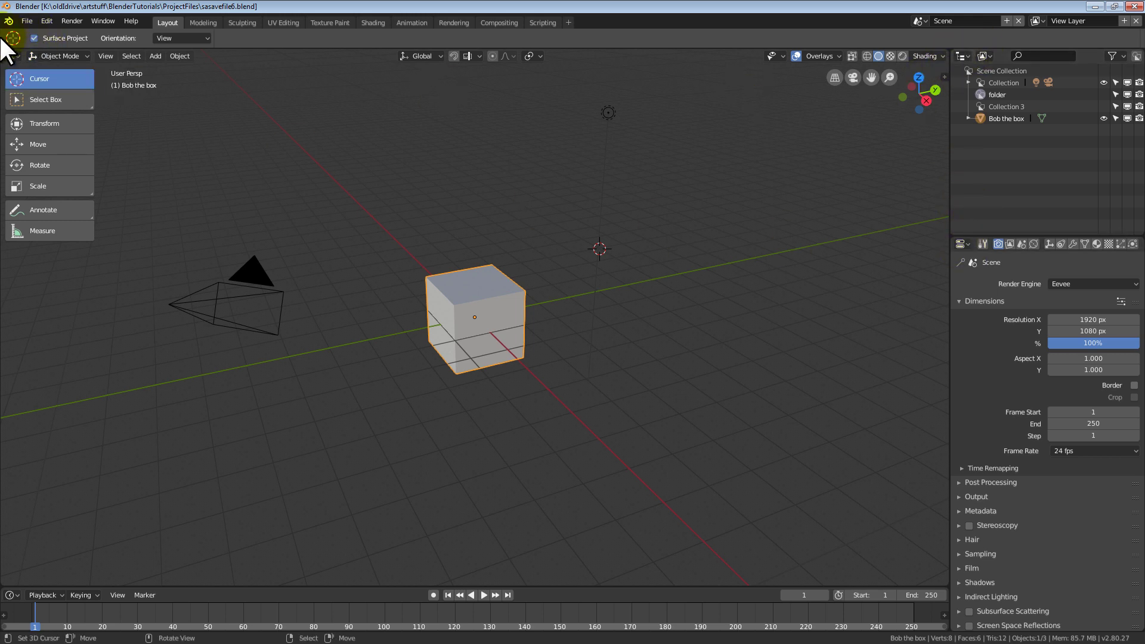
pyautogui.click(22, 69)
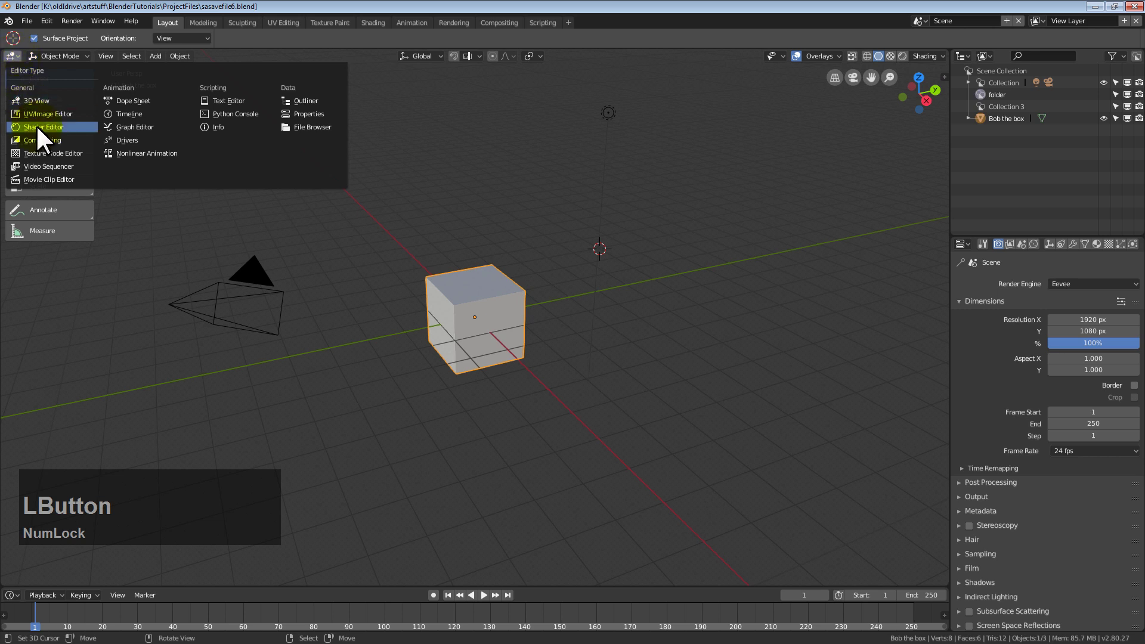